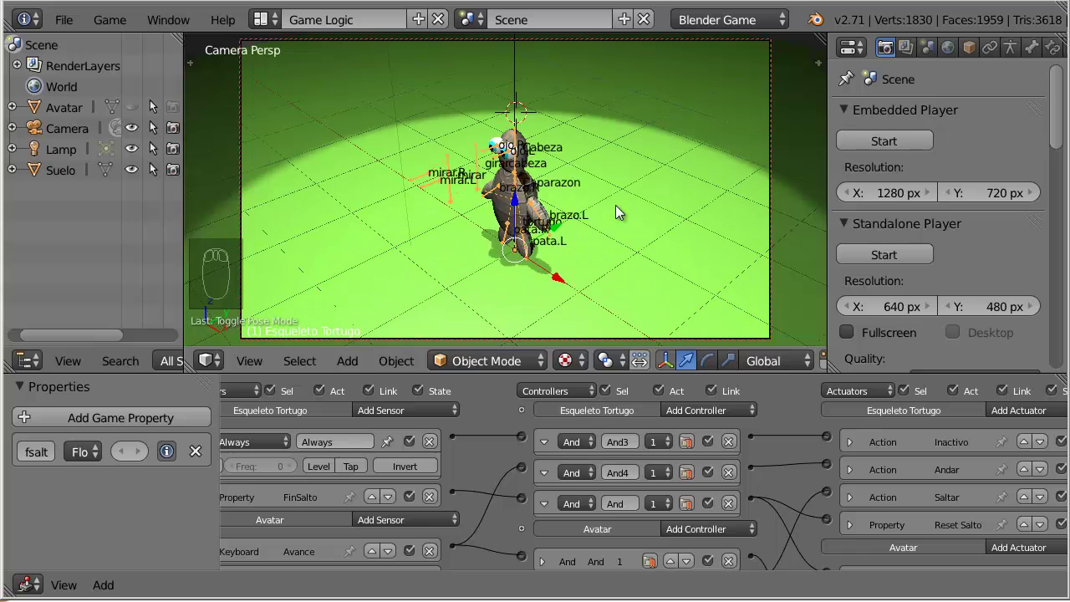
Reveal all hidden objects so the avatar cylinder appears around the character
key(alt+h)
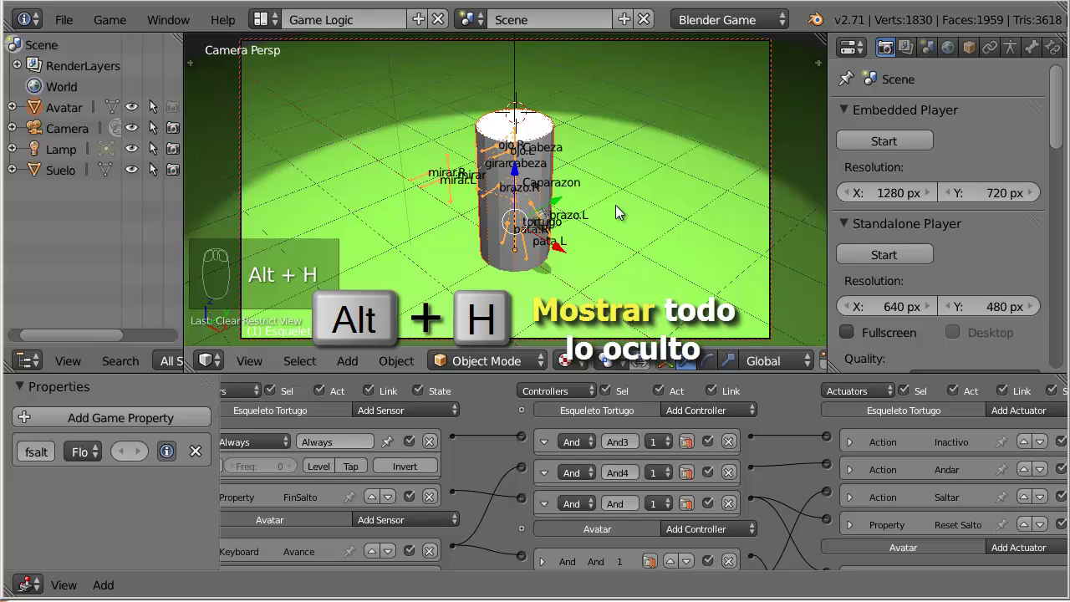
Expand Avatar to list Cylinder, Esqueleto and Spot, then expand Esqueleto to show the turtle mesh
drag(542, 135, 555, 224)
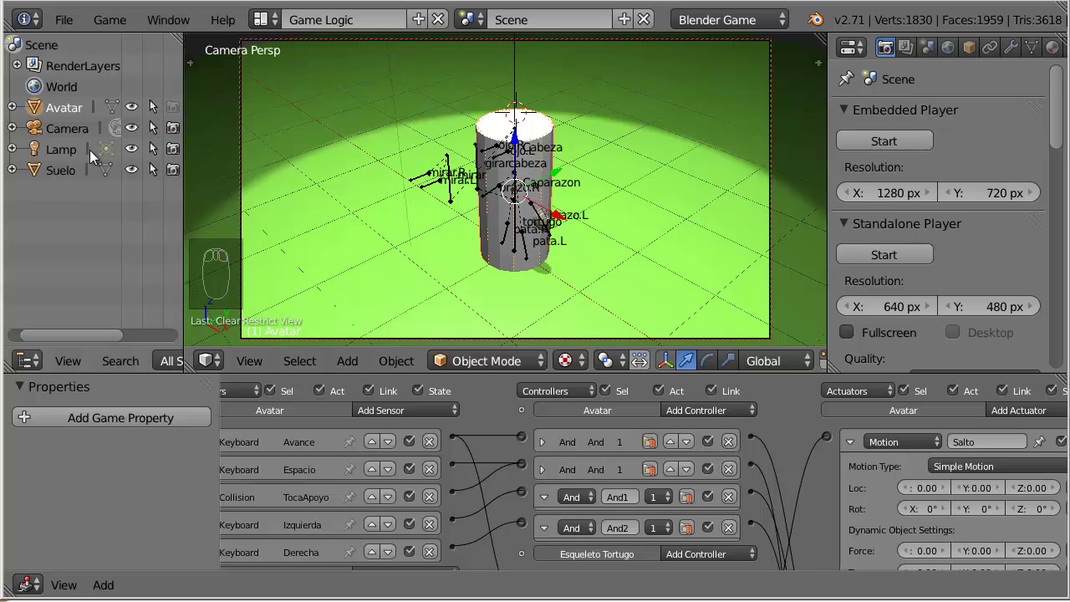
drag(15, 112, 531, 237)
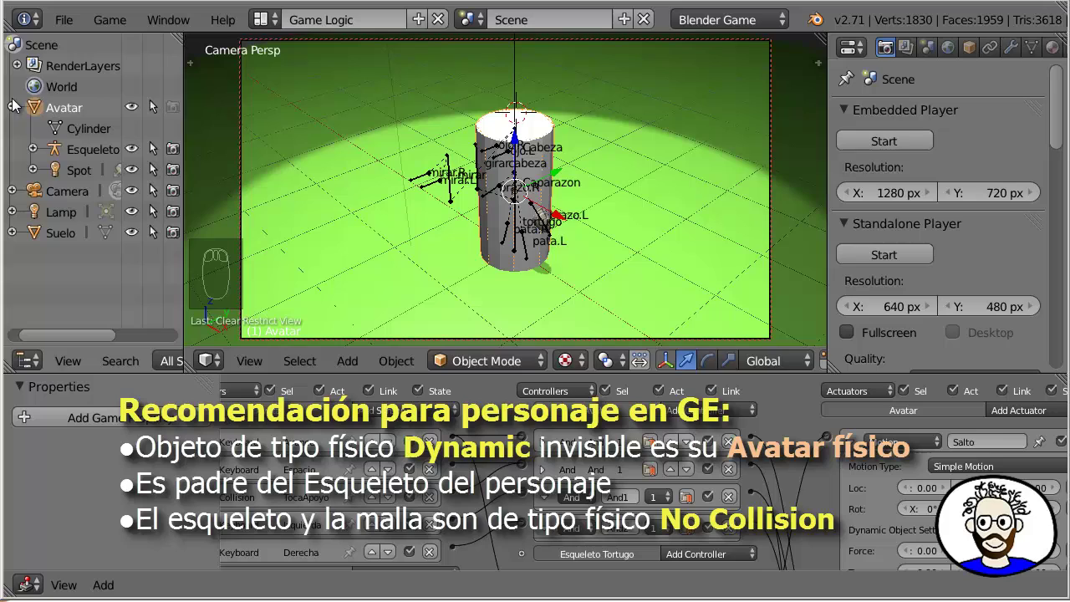
drag(89, 173, 92, 152)
drag(92, 152, 111, 240)
drag(111, 240, 132, 164)
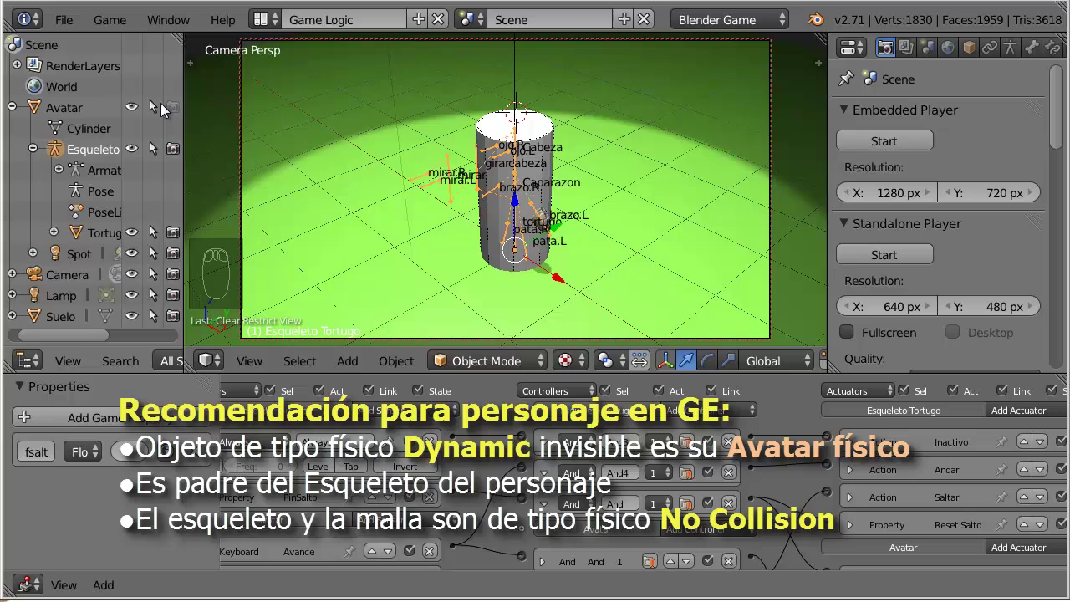